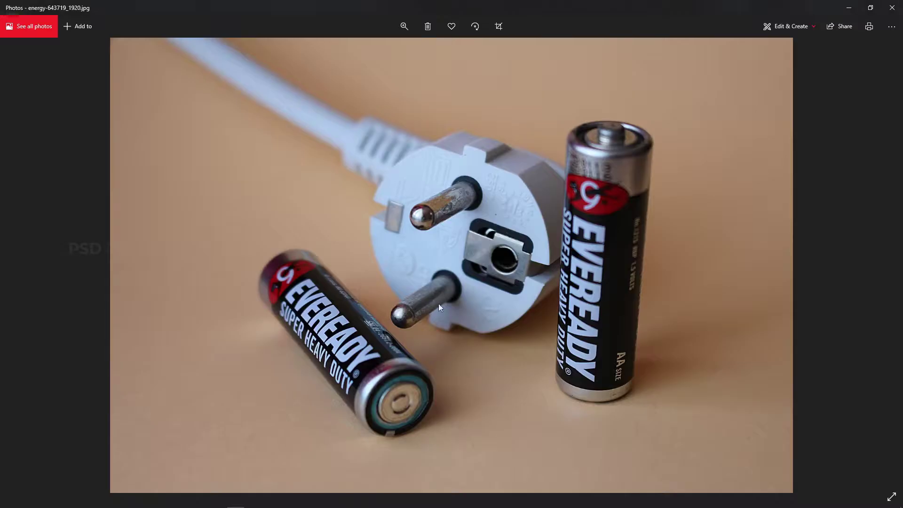
Close the Eveready battery reference photo and return to the Blender window.
{"action": "left_click_drag", "start_coordinate": [282, 397], "coordinate": [287, 340]}
{"action": "left_click", "coordinate": [287, 339]}
Bevel the lower edge loop and pinch it inward to form a thin groove ring near the base.
{"action": "key", "text": "Tab"}
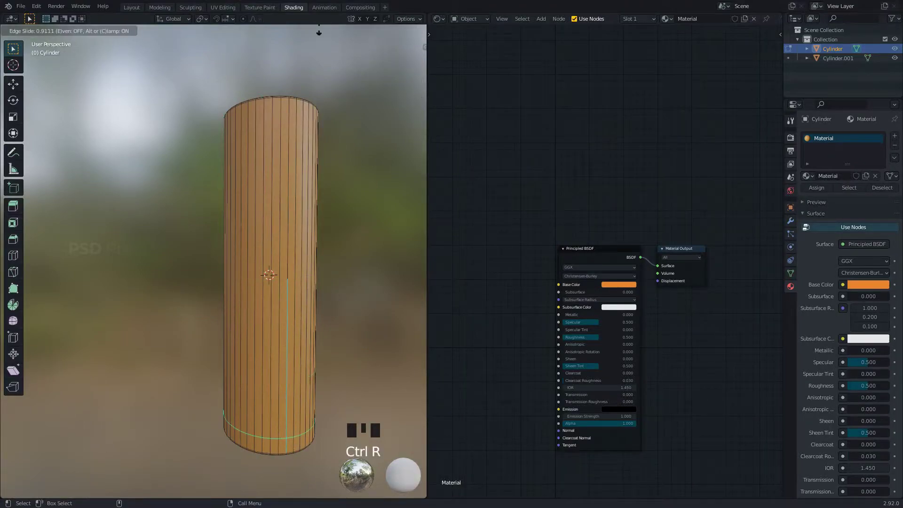
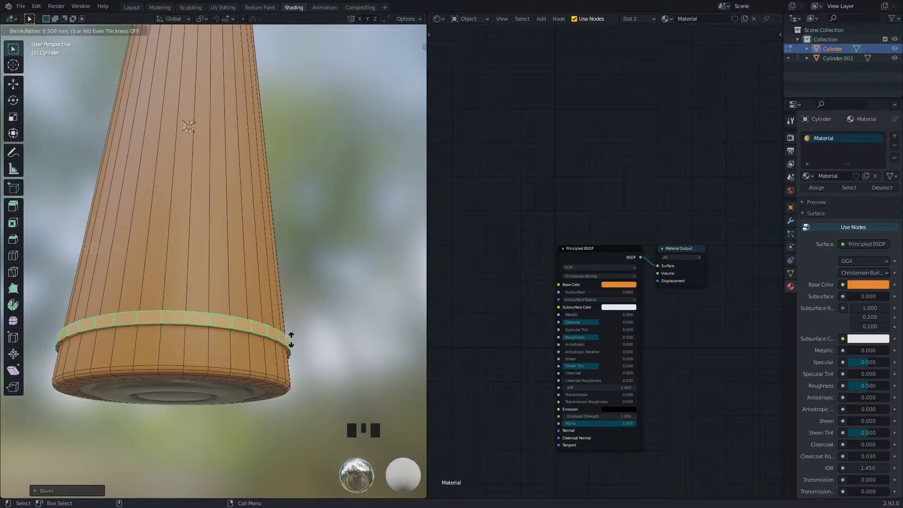
{"action": "left_click_drag", "start_coordinate": [257, 349], "coordinate": [221, 351]}
{"action": "right_click", "coordinate": [221, 351]}
{"action": "left_click_drag", "start_coordinate": [229, 376], "coordinate": [256, 324]}
{"action": "left_click_drag", "start_coordinate": [255, 324], "coordinate": [272, 334]}
{"action": "left_click_drag", "start_coordinate": [273, 334], "coordinate": [303, 394]}
{"action": "left_click_drag", "start_coordinate": [303, 393], "coordinate": [301, 290]}
Add a second material slot with a black base colour and assign it to the body.
{"action": "key", "text": "Tab"}
{"action": "left_click_drag", "start_coordinate": [301, 336], "coordinate": [219, 407]}
{"action": "right_click", "coordinate": [218, 407]}
{"action": "left_click_drag", "start_coordinate": [220, 402], "coordinate": [314, 401]}
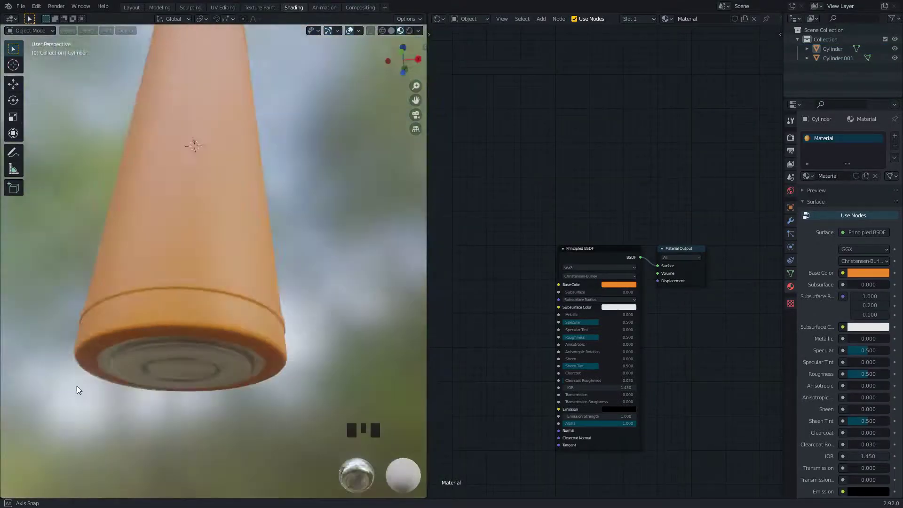
{"action": "key", "text": "Tab"}
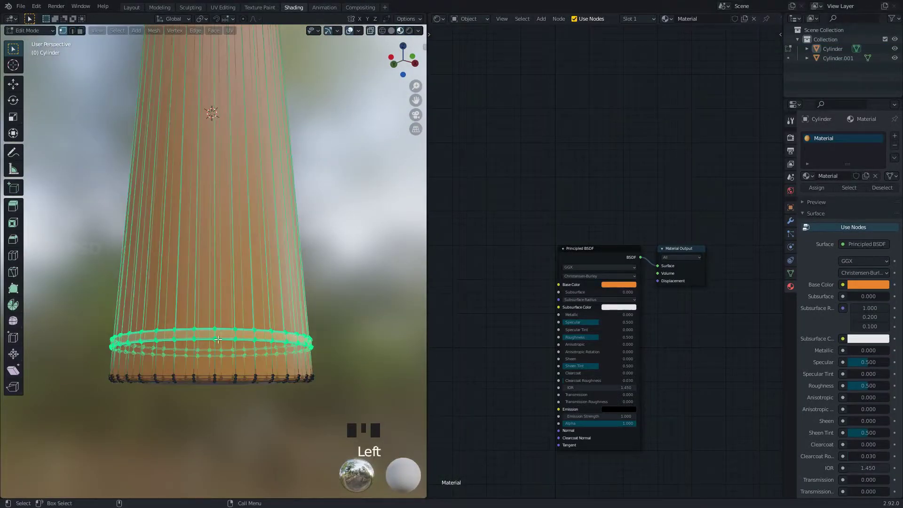
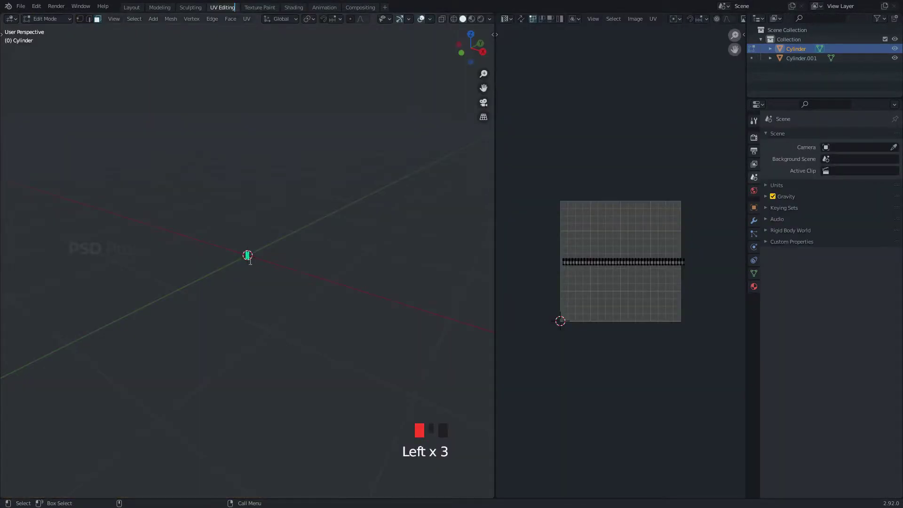
Smart UV Project the battery body in UV Editing and load the Blender logo label image.
{"action": "scroll", "scroll_direction": "up", "scroll_amount": 3}
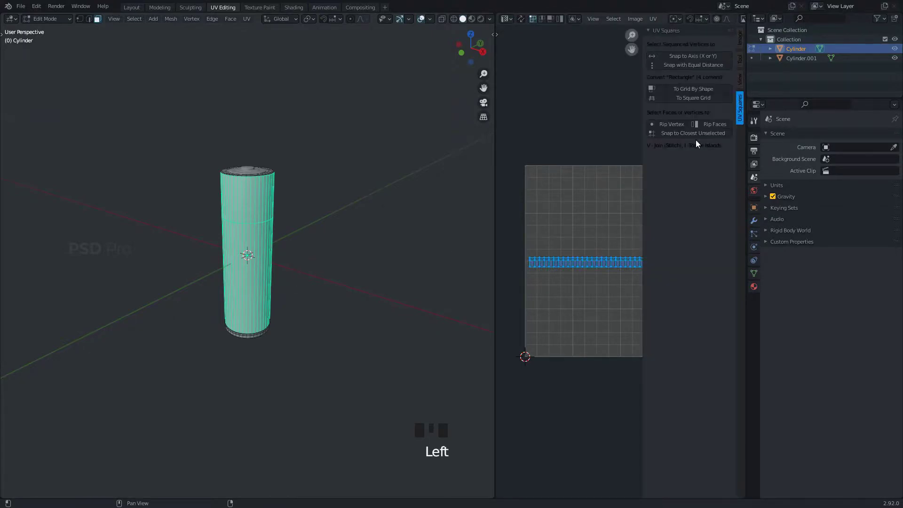
{"action": "left_click_drag", "start_coordinate": [696, 100], "coordinate": [692, 242]}
{"action": "key", "text": "s"}
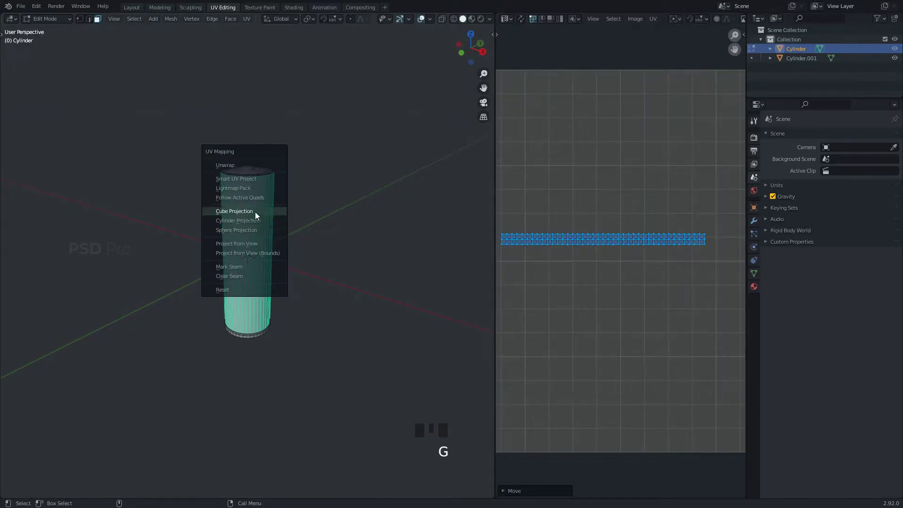
{"action": "key", "text": "u"}
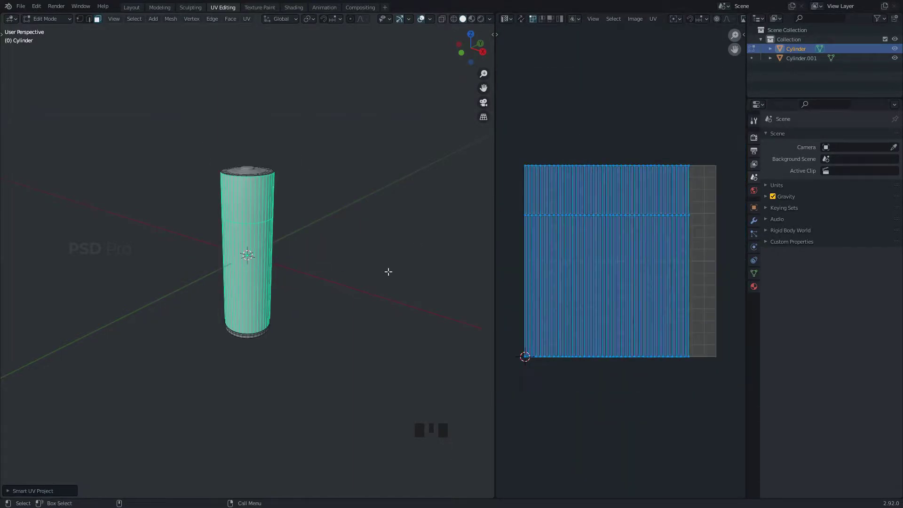
{"action": "key", "text": "g"}
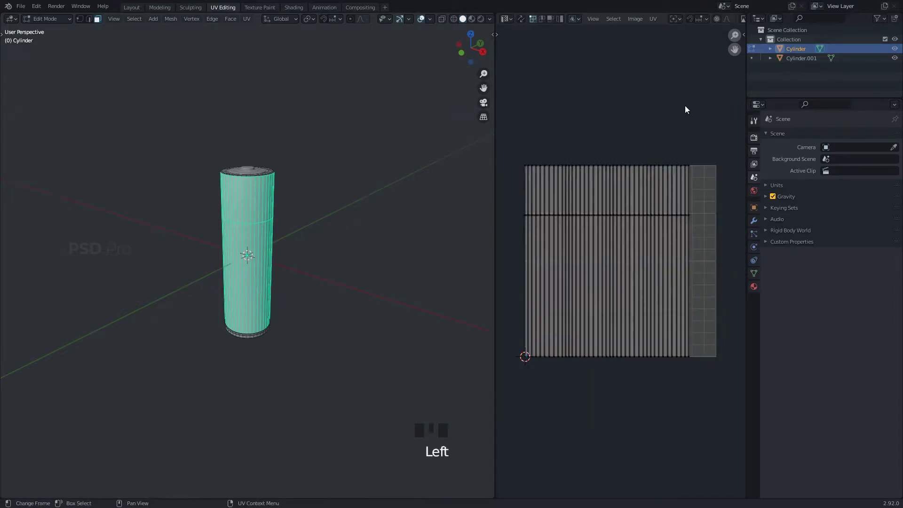
{"action": "double_click", "coordinate": [303, 13]}
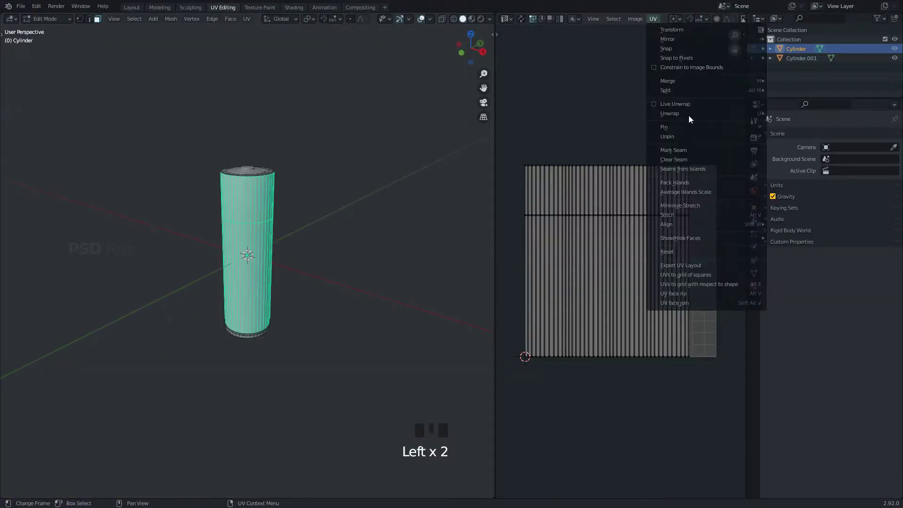
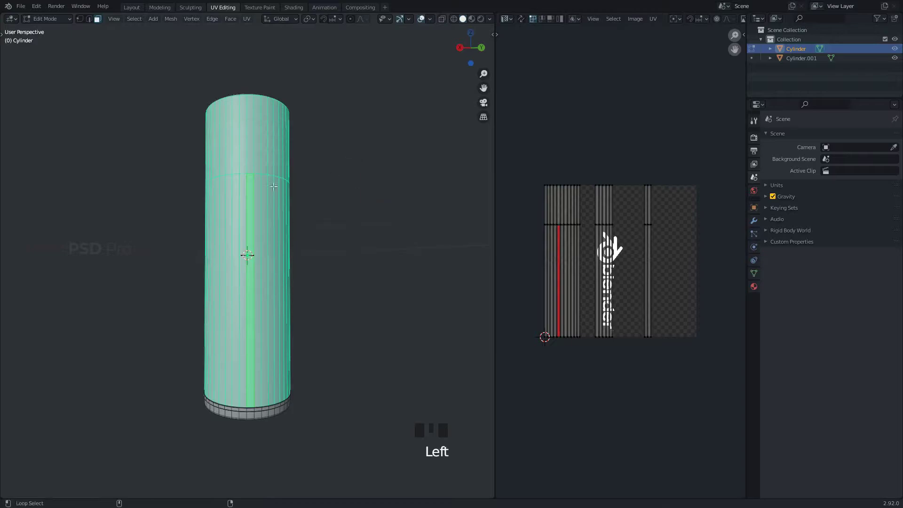
Re-unwrap the body with Sphere Projection, then scale and move all UVs to fit the logo image.
{"action": "left_click_drag", "start_coordinate": [344, 243], "coordinate": [287, 130]}
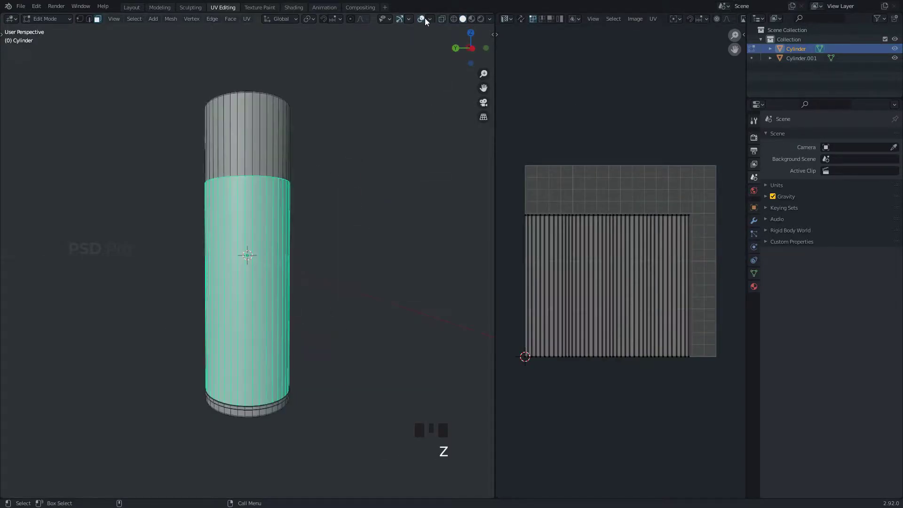
{"action": "left_click", "coordinate": [298, 8]}
{"action": "left_click_drag", "start_coordinate": [313, 294], "coordinate": [277, 322]}
{"action": "right_click", "coordinate": [276, 321]}
{"action": "left_click_drag", "start_coordinate": [259, 371], "coordinate": [269, 396]}
{"action": "left_click", "coordinate": [243, 352]}
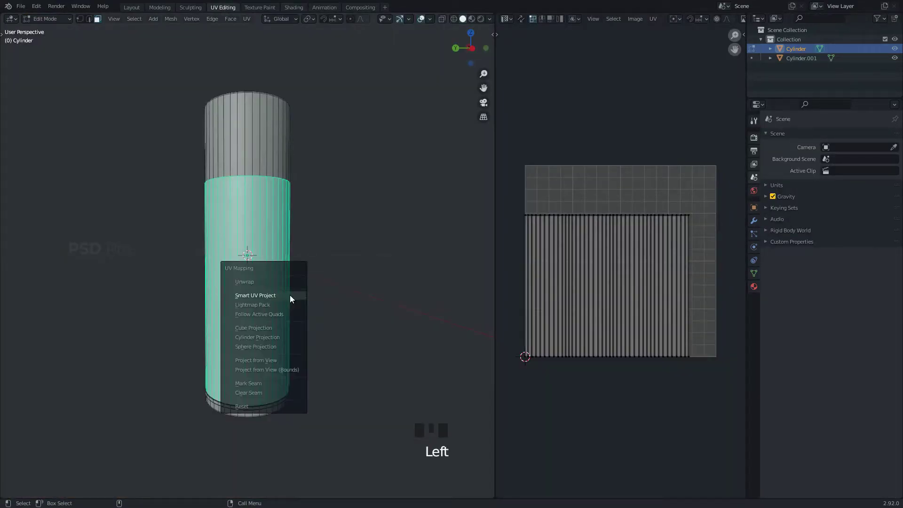
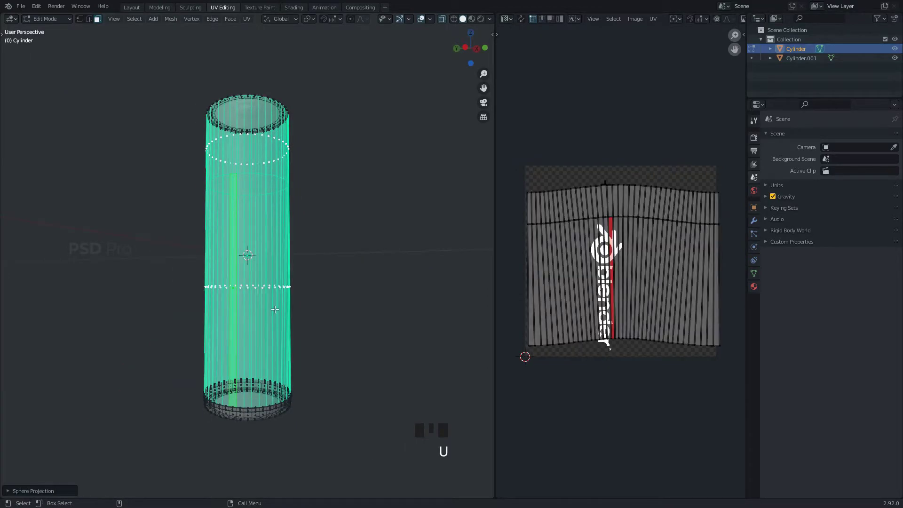
{"action": "left_click_drag", "start_coordinate": [727, 59], "coordinate": [645, 265]}
{"action": "key", "text": "g"}
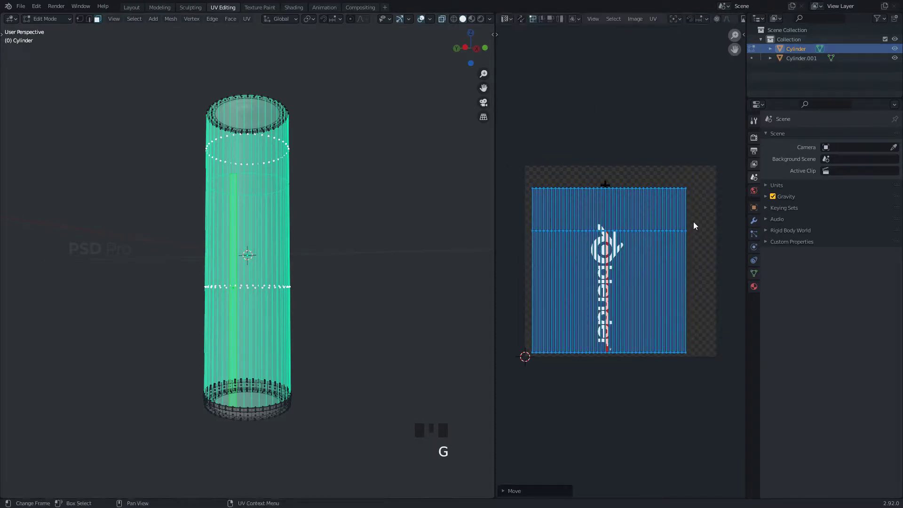
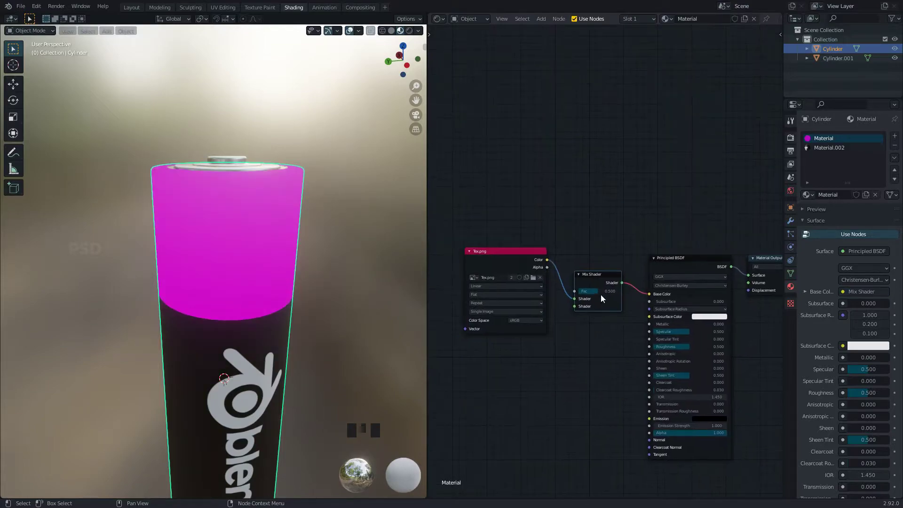
Delete the spare Cylinder and mix an orange top-band colour over the logo texture on Cylinder.001.
{"action": "key", "text": "Delete"}
{"action": "key", "text": "shift+a"}
{"action": "left_click", "coordinate": [547, 263]}
{"action": "left_click_drag", "start_coordinate": [626, 295], "coordinate": [601, 338]}
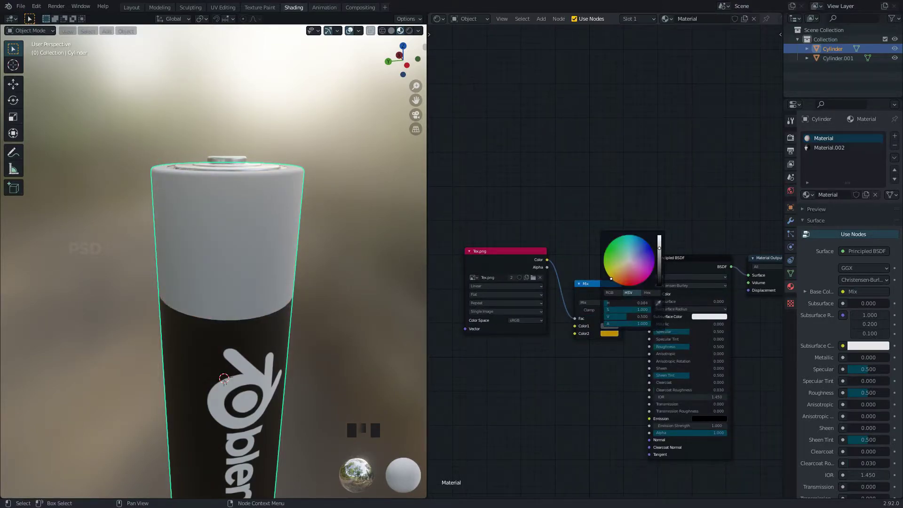
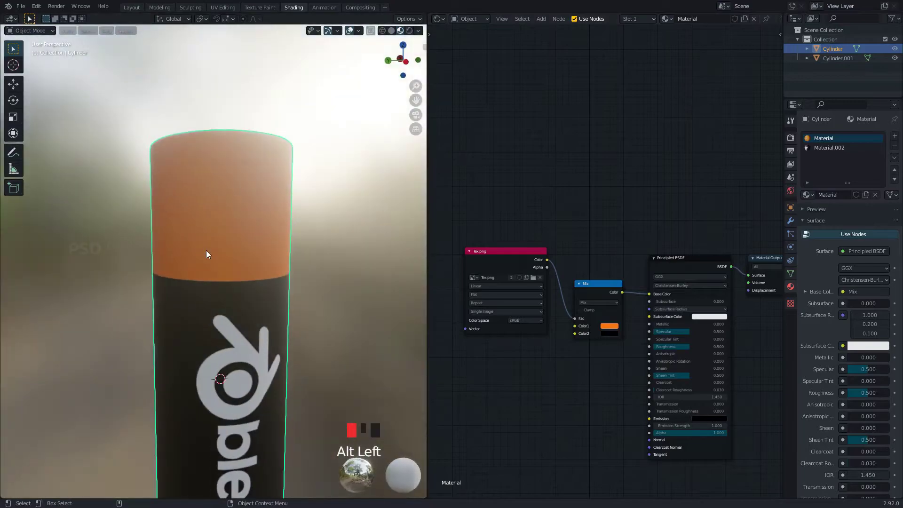
{"action": "left_click_drag", "start_coordinate": [573, 321], "coordinate": [569, 344]}
{"action": "left_click", "coordinate": [218, 356]}
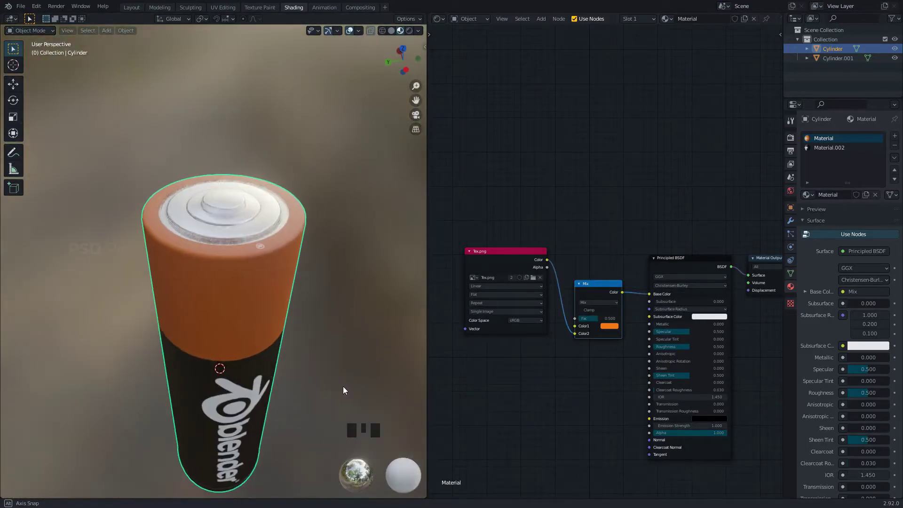
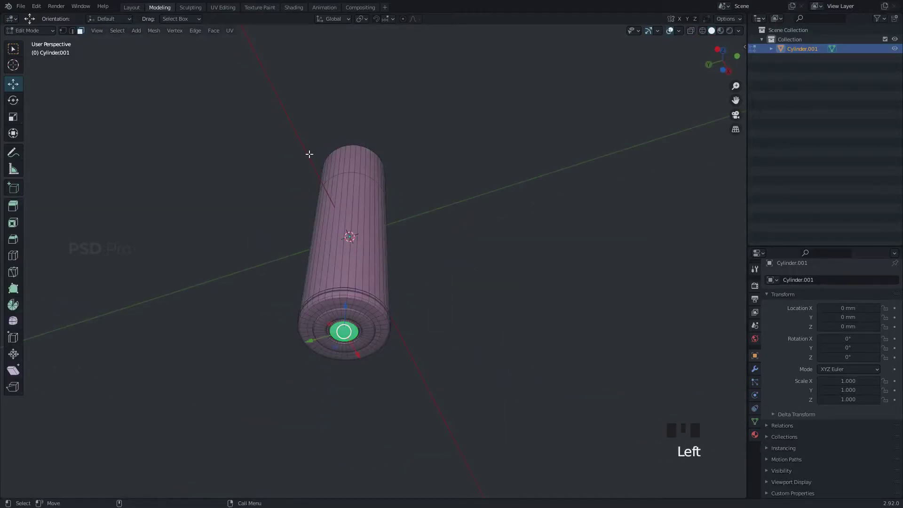
Clear the battery's location (Alt+G) so it stands at the world origin.
{"action": "key", "text": "shift+s"}
{"action": "key", "text": "Tab"}
{"action": "left_click", "coordinate": [494, 214]}
{"action": "key", "text": "alt+g"}
{"action": "left_click", "coordinate": [339, 330]}
{"action": "key", "text": "alt+g"}
{"action": "left_click", "coordinate": [338, 245]}
Add a mesh plane beneath the battery and scale it up into a large floor.
{"action": "key", "text": "`"}
{"action": "left_click", "coordinate": [378, 229]}
{"action": "left_click_drag", "start_coordinate": [512, 198], "coordinate": [491, 262]}
{"action": "left_click_drag", "start_coordinate": [491, 261], "coordinate": [486, 268]}
{"action": "right_click", "coordinate": [487, 268]}
{"action": "left_click", "coordinate": [482, 346]}
{"action": "key", "text": "shift+a"}
{"action": "scroll", "scroll_direction": "down", "scroll_amount": 3}
{"action": "key", "text": "s"}
{"action": "left_click_drag", "start_coordinate": [490, 288], "coordinate": [474, 270]}
{"action": "right_click", "coordinate": [474, 270]}
{"action": "left_click", "coordinate": [409, 238]}
Position the battery so it stands upright on the floor plane.
{"action": "right_click", "coordinate": [485, 299]}
{"action": "left_click_drag", "start_coordinate": [523, 339], "coordinate": [453, 287]}
{"action": "right_click", "coordinate": [454, 287]}
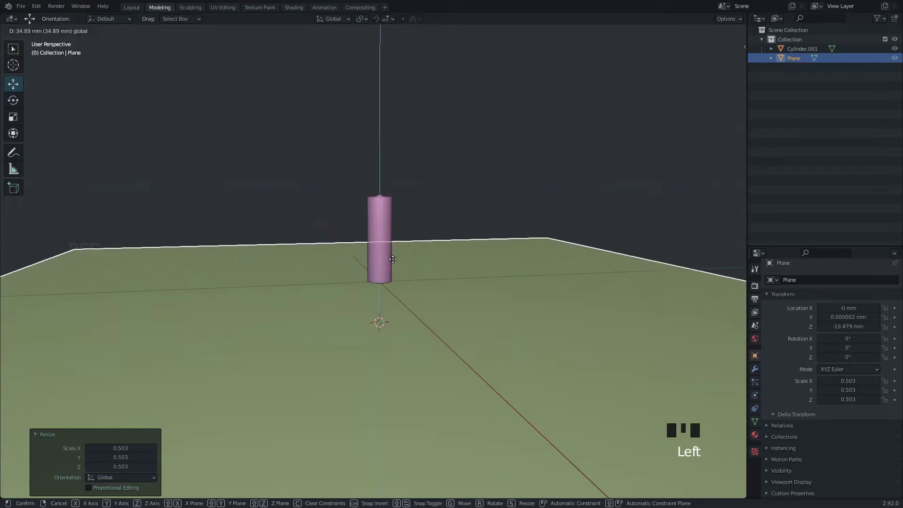
{"action": "key", "text": "`"}
{"action": "scroll", "scroll_direction": "up", "scroll_amount": 3}
{"action": "left_click", "coordinate": [383, 282]}
{"action": "scroll", "scroll_direction": "down", "scroll_amount": 3}
{"action": "left_click", "coordinate": [472, 253]}
{"action": "right_click", "coordinate": [515, 304]}
{"action": "left_click", "coordinate": [478, 340]}
{"action": "right_click", "coordinate": [523, 322]}
{"action": "left_click_drag", "start_coordinate": [524, 338], "coordinate": [372, 304]}
Switch the viewport shading to Rendered to preview the labelled battery on the floor.
{"action": "left_click_drag", "start_coordinate": [598, 231], "coordinate": [725, 36]}
{"action": "left_click", "coordinate": [396, 290]}
{"action": "right_click", "coordinate": [428, 250]}
{"action": "left_click_drag", "start_coordinate": [407, 205], "coordinate": [642, 40]}
{"action": "key", "text": "Tab"}
{"action": "key", "text": "Tab"}
{"action": "left_click_drag", "start_coordinate": [473, 227], "coordinate": [363, 192]}
{"action": "left_click", "coordinate": [673, 34]}
{"action": "left_click", "coordinate": [652, 32]}
{"action": "left_click", "coordinate": [543, 131]}
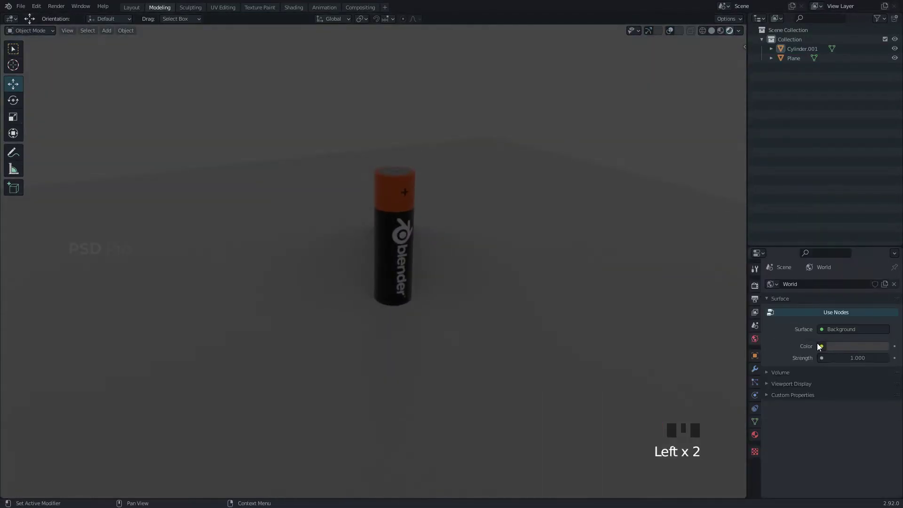
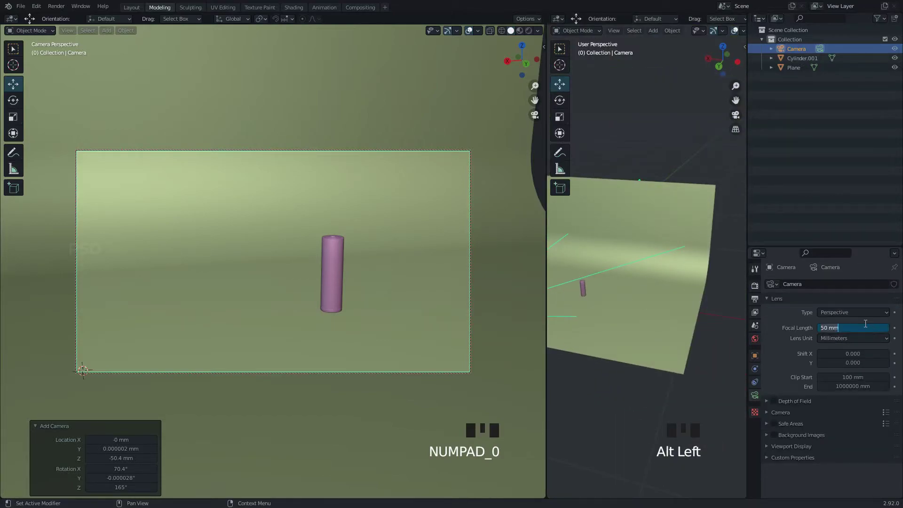
Frame the battery in the camera shot with a 35 mm lens on the grey floor.
{"action": "left_click", "coordinate": [394, 274]}
{"action": "left_click_drag", "start_coordinate": [360, 277], "coordinate": [369, 298]}
{"action": "right_click", "coordinate": [369, 298]}
{"action": "left_click_drag", "start_coordinate": [372, 283], "coordinate": [379, 291]}
{"action": "right_click", "coordinate": [379, 291]}
{"action": "middle_click", "coordinate": [378, 282]}
{"action": "left_click", "coordinate": [525, 32]}
{"action": "key", "text": "r"}
{"action": "left_click_drag", "start_coordinate": [355, 260], "coordinate": [343, 283]}
{"action": "left_click", "coordinate": [324, 283]}
Save the project, duplicate the standing battery and start rotating the copy to tip it over.
{"action": "key", "text": "ctrl+s"}
{"action": "left_click", "coordinate": [359, 252]}
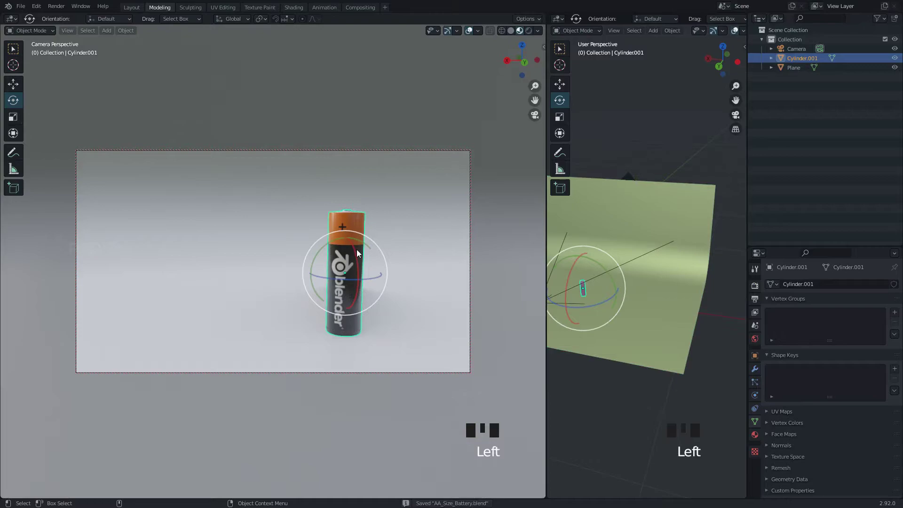
{"action": "key", "text": "shift+d"}
{"action": "key", "text": "r"}
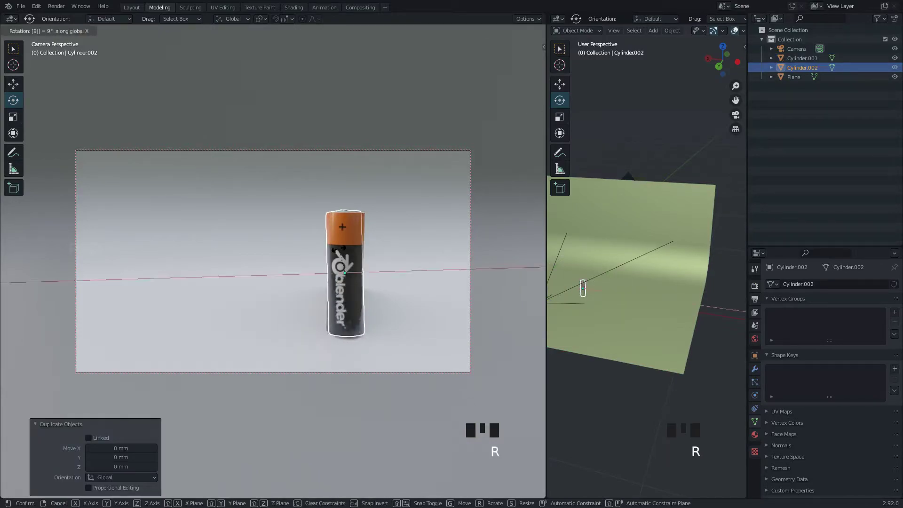
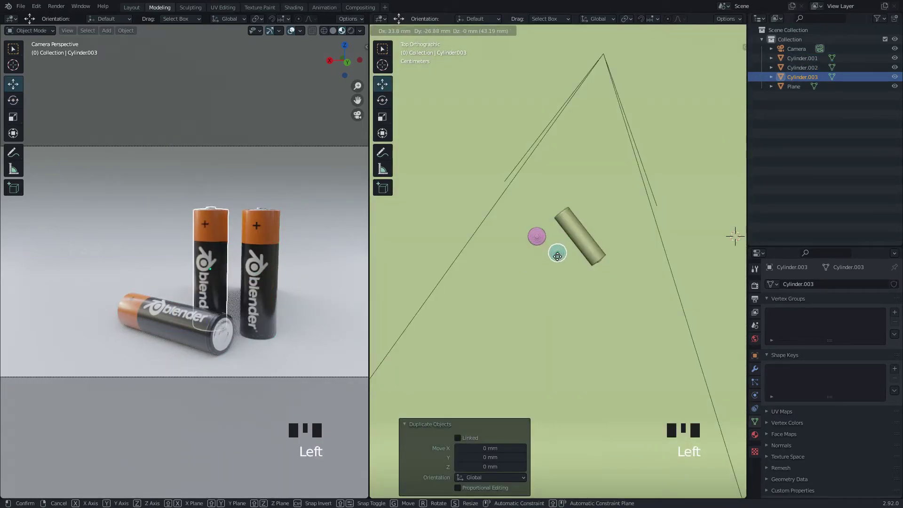
Place the third battery beside the original and rotate it on the floor.
{"action": "left_click", "coordinate": [553, 267]}
{"action": "key", "text": "r"}
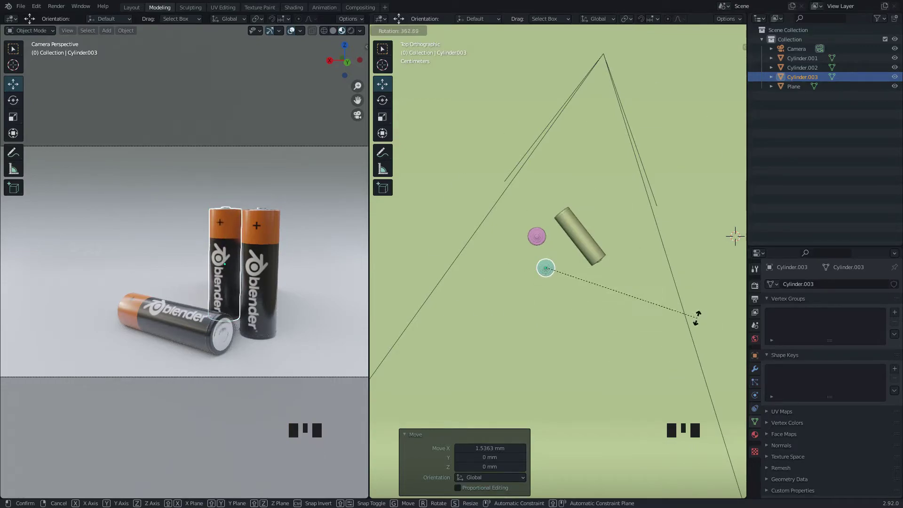
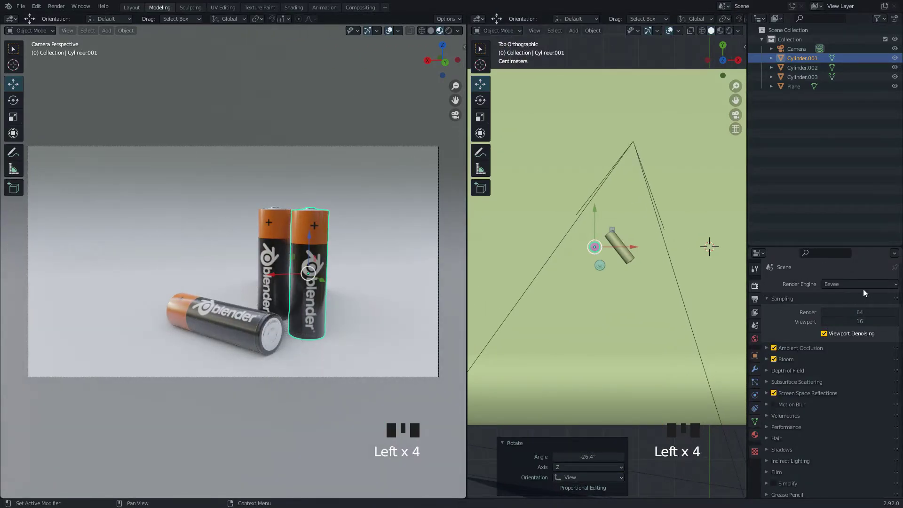
Set the render engine to Cycles in Render Properties.
{"action": "left_click", "coordinate": [852, 313]}
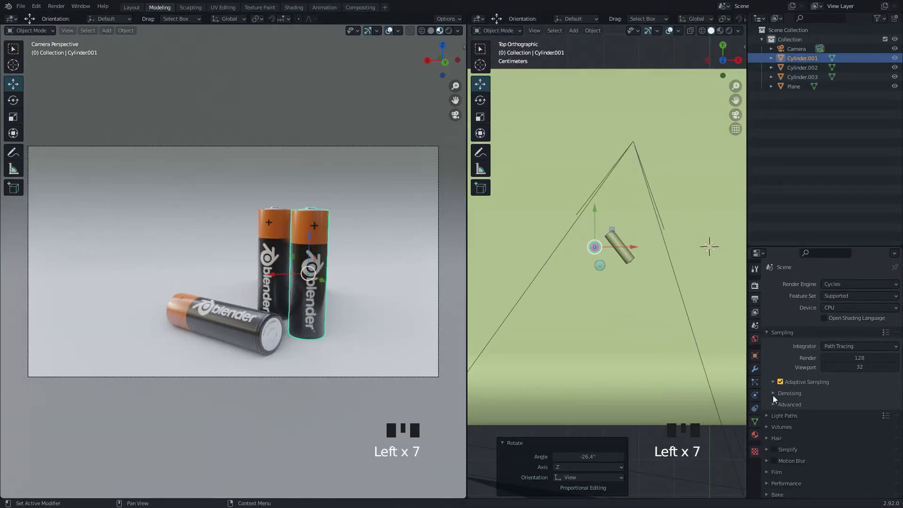
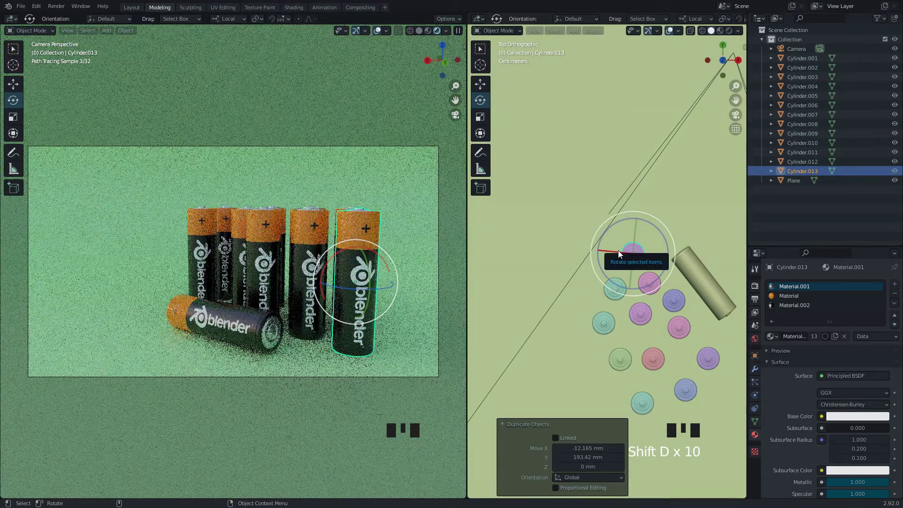
Duplicate two more batteries to grow the standing cluster behind the lying one.
{"action": "key", "text": "shift+d"}
{"action": "key", "text": "shift+d"}
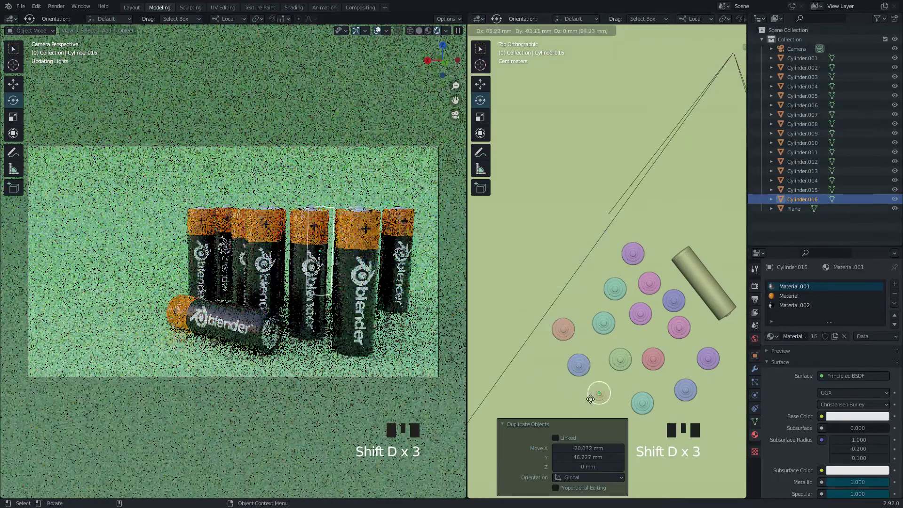
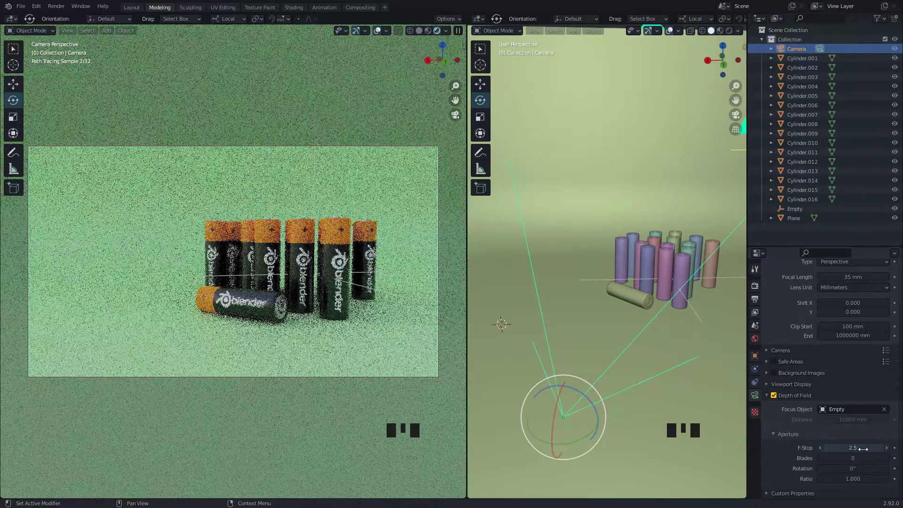
Save, then add an area light, move it above the batteries and tilt it toward them.
{"action": "key", "text": "ctrl+s"}
{"action": "scroll", "scroll_direction": "down", "scroll_amount": 3}
{"action": "key", "text": "g"}
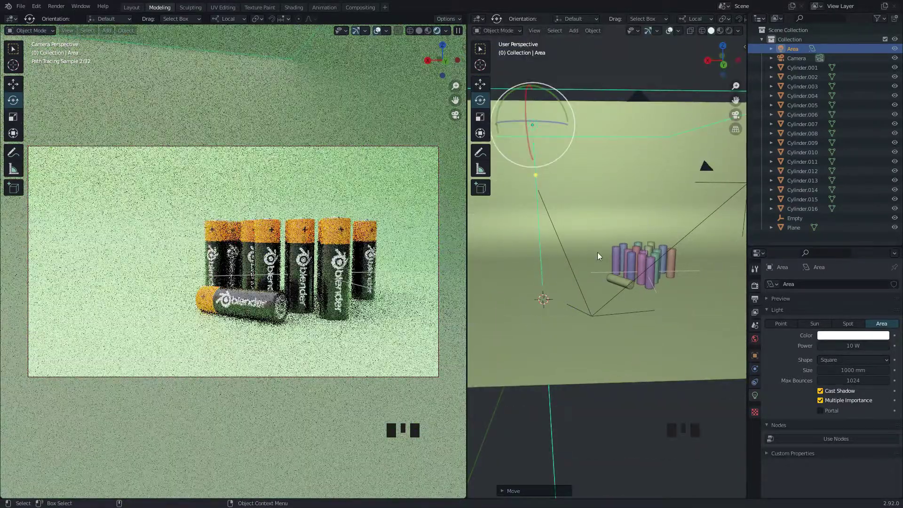
{"action": "left_click", "coordinate": [665, 322]}
{"action": "key", "text": "r"}
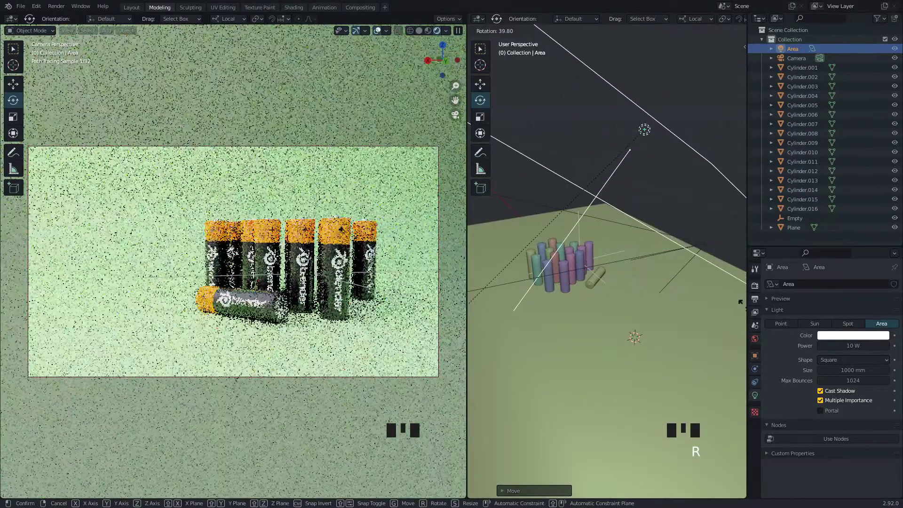
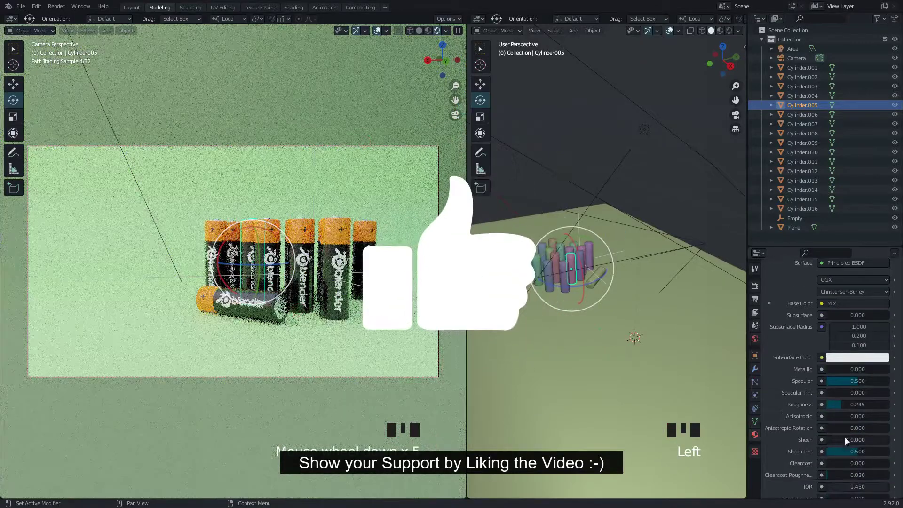
{"action": "left_click_drag", "start_coordinate": [853, 404], "coordinate": [801, 366]}
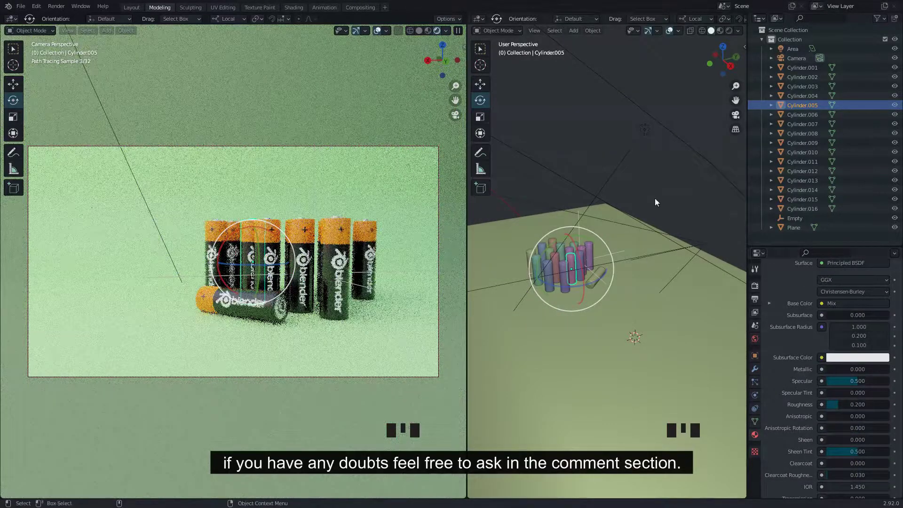
{"action": "left_click", "coordinate": [619, 129]}
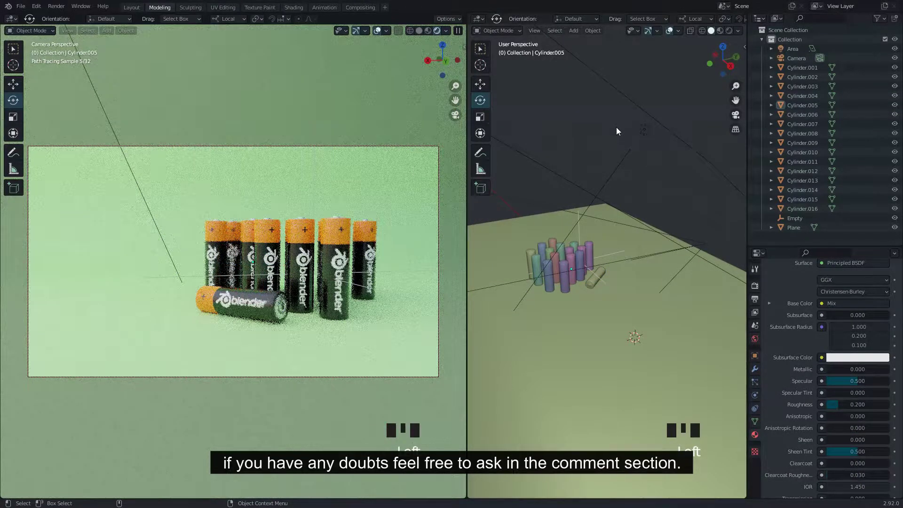